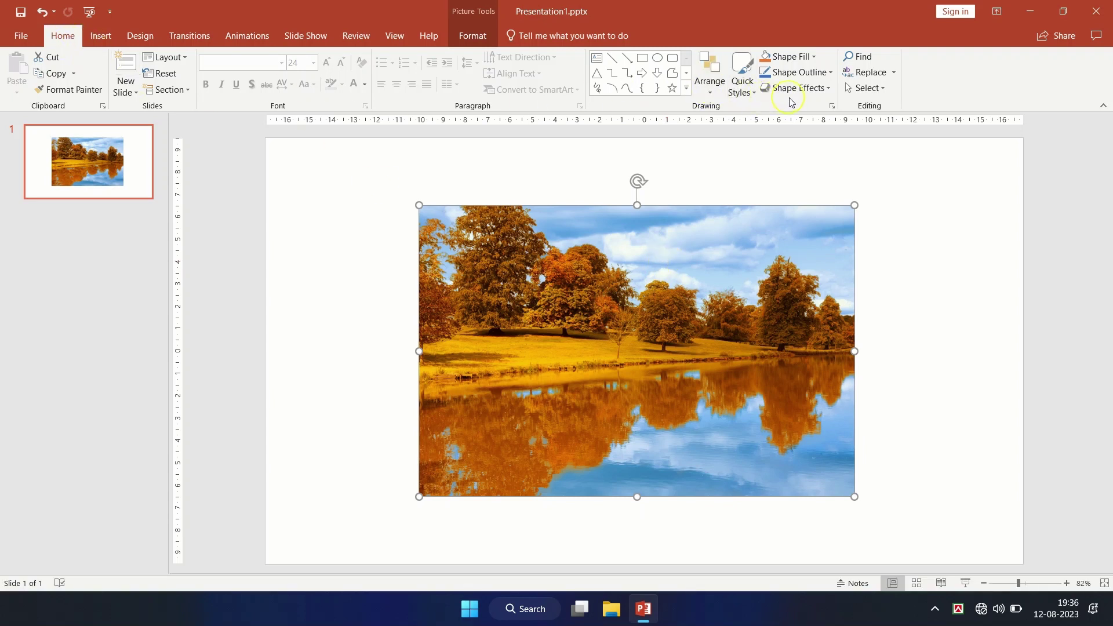
- Show the picture effects list for the selected landscape photo
click(820, 97)
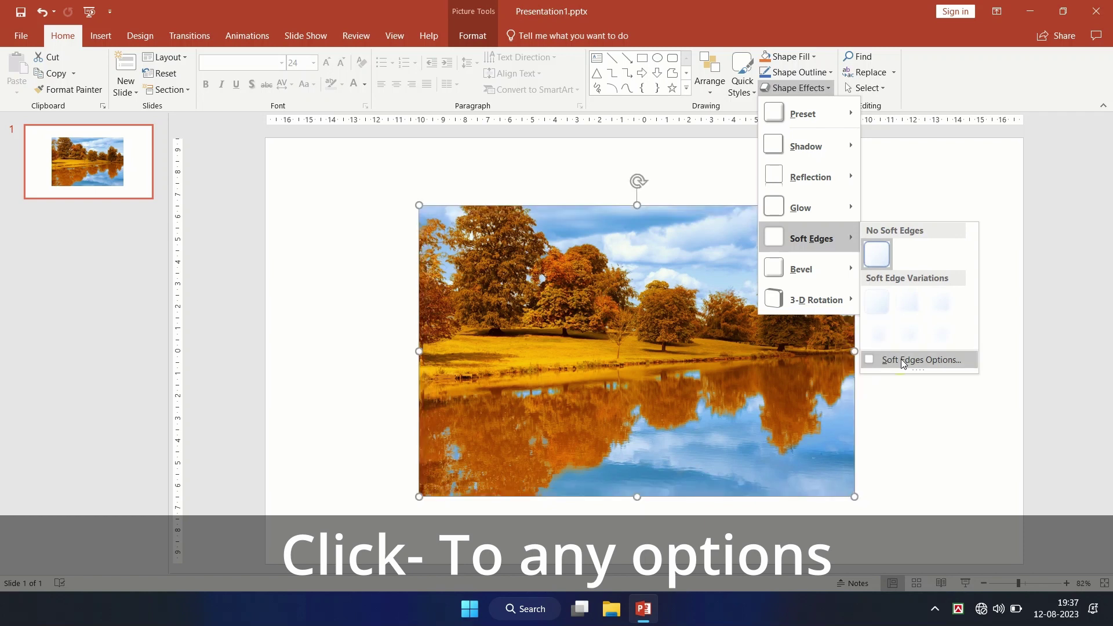
- Bring up the Format Picture pane and expand its 3-D Format section
drag(904, 365, 905, 346)
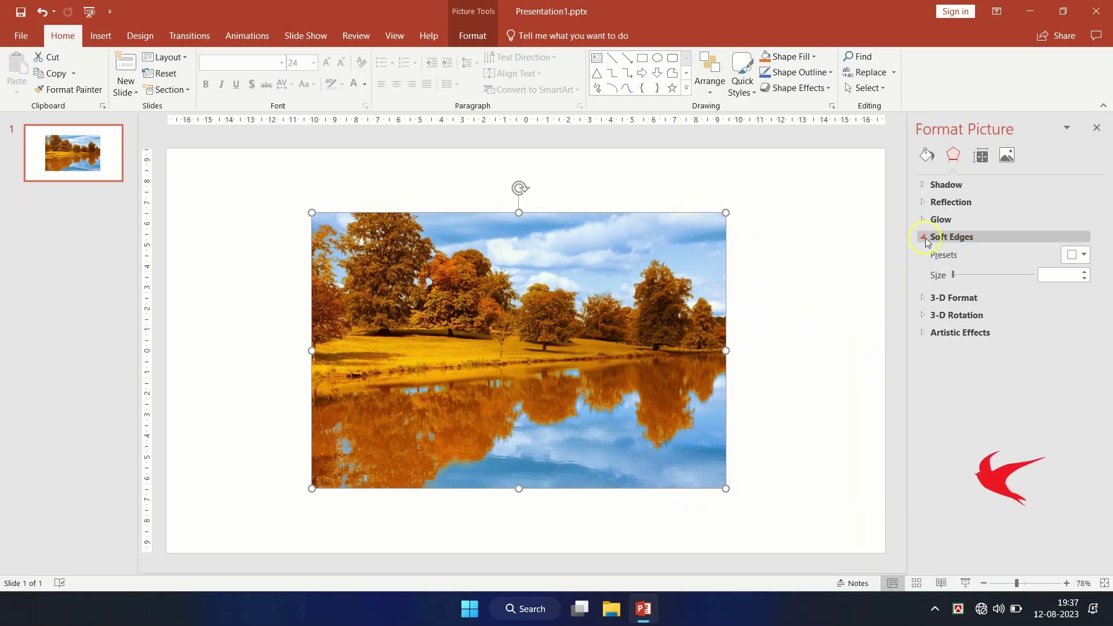
drag(926, 241, 959, 262)
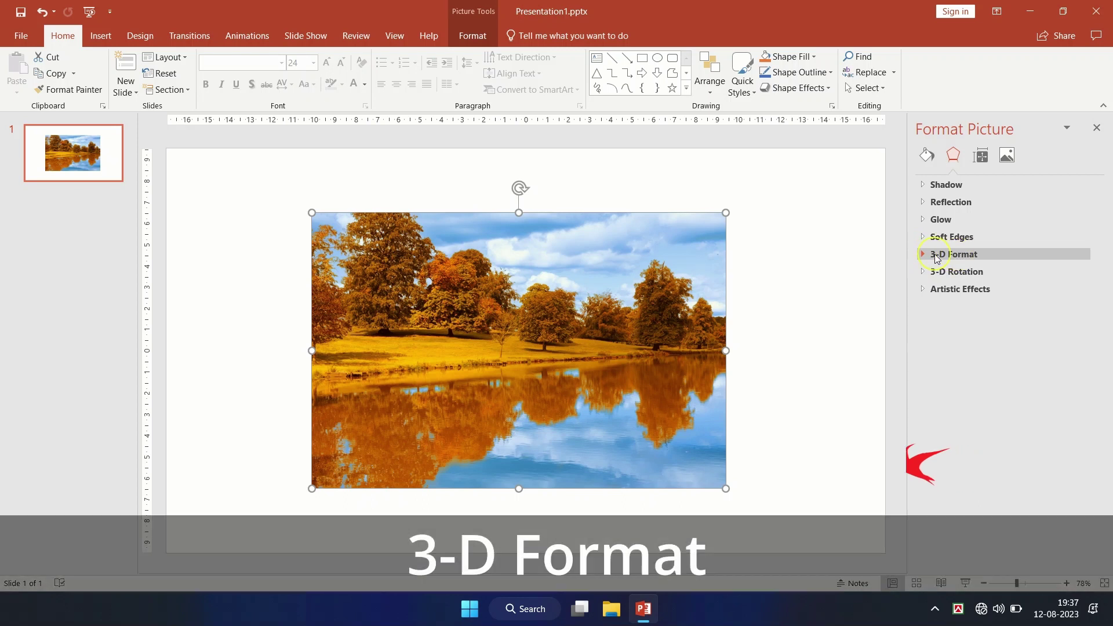
click(928, 260)
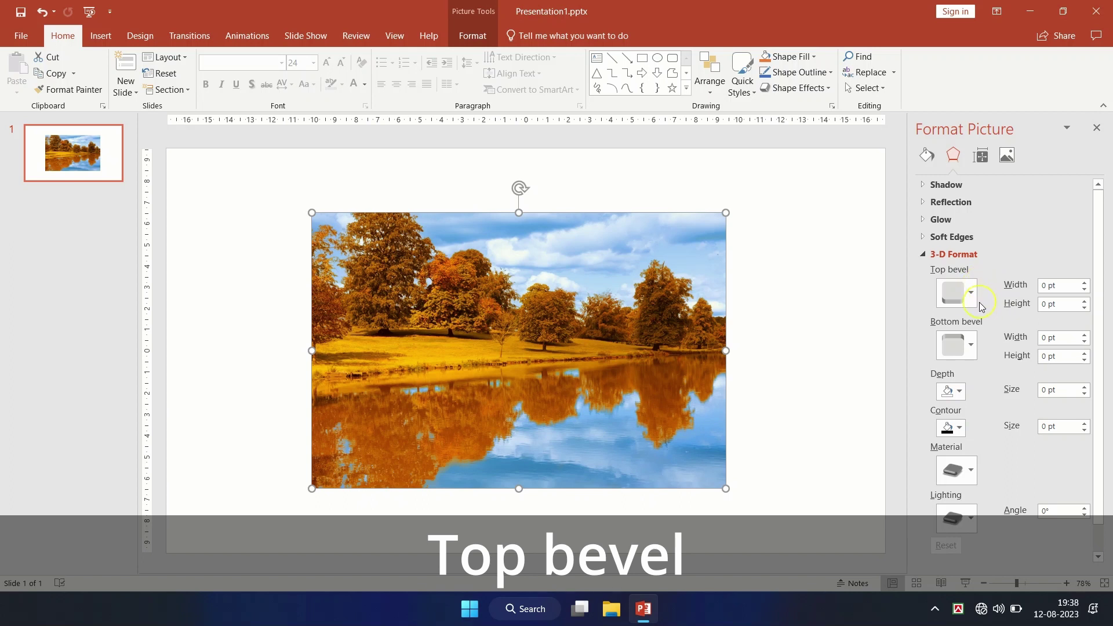
- Give the photo a Soft Round top bevel from the bevel gallery
drag(973, 297, 981, 411)
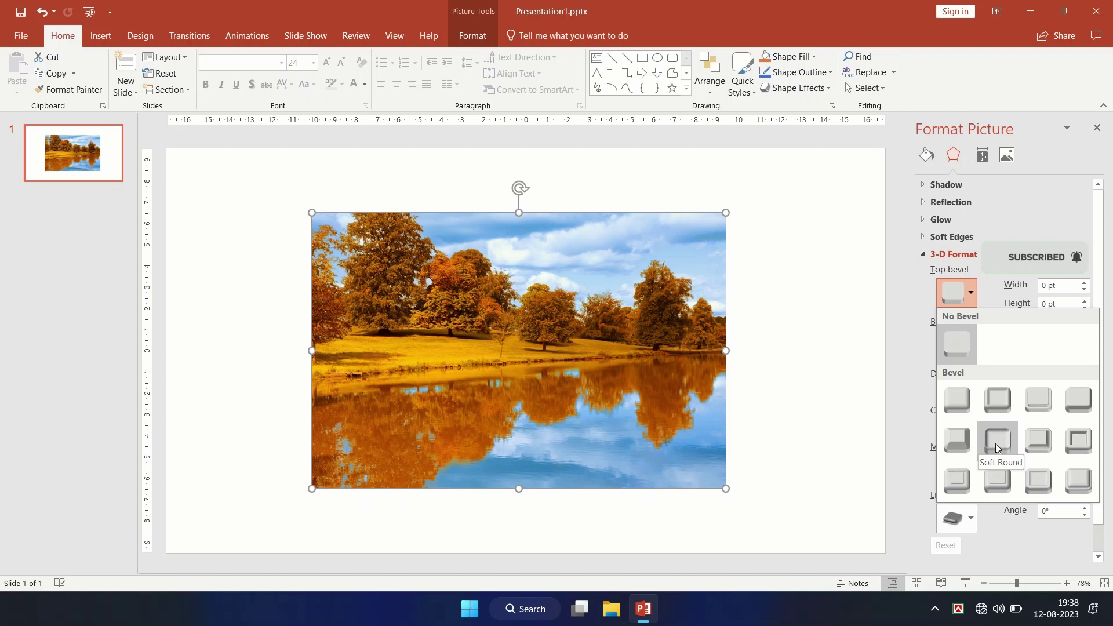
click(1000, 449)
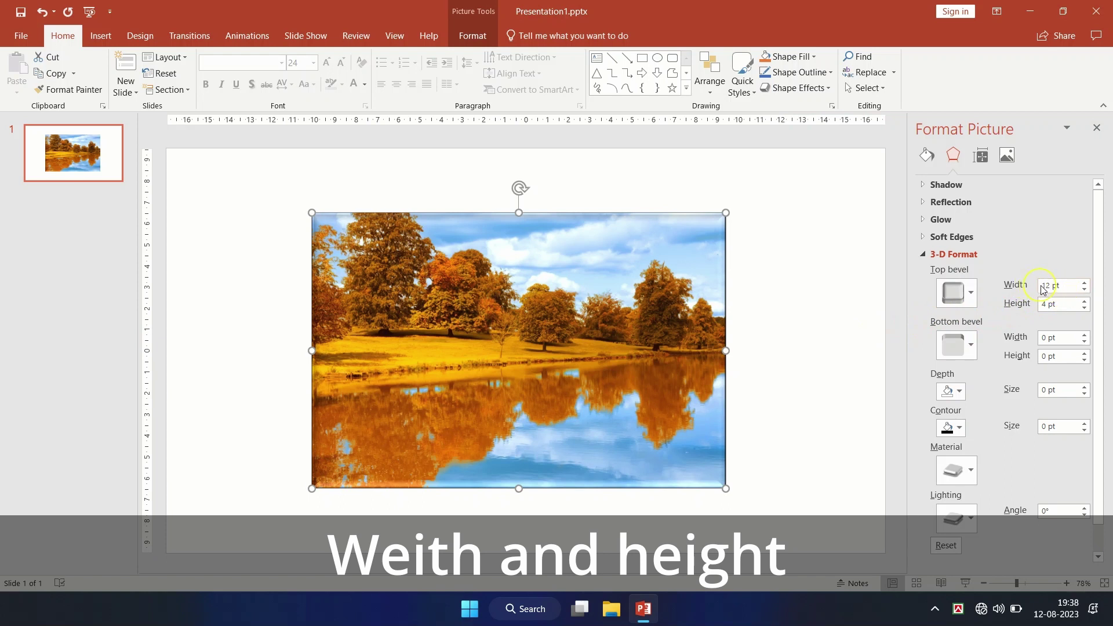
- Set the top bevel width to 50 pt
drag(1070, 291, 1042, 291)
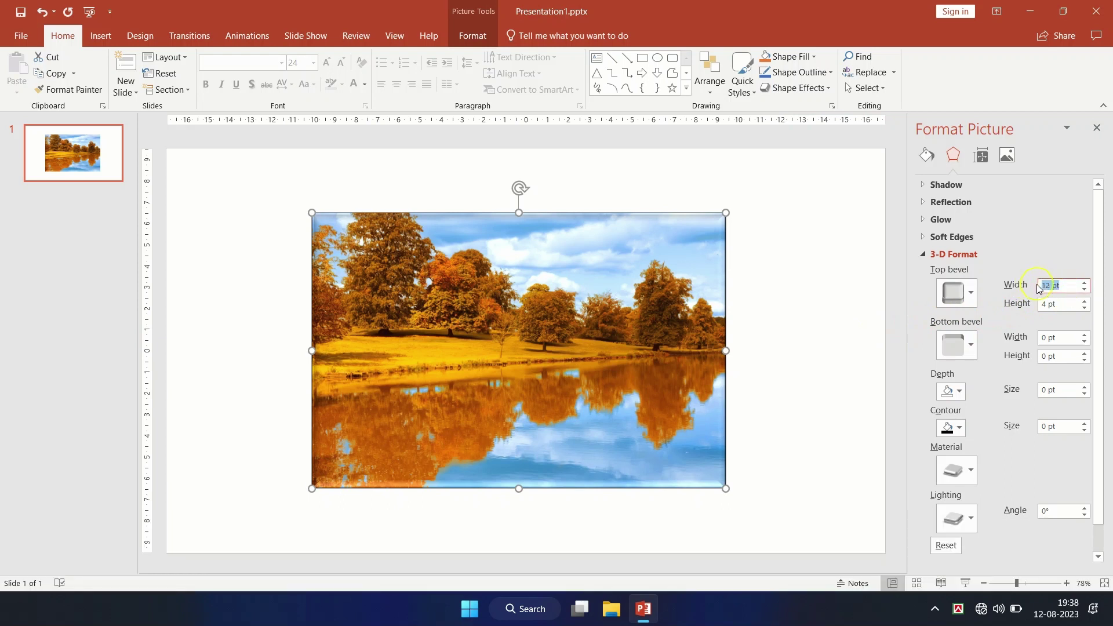
text(50)
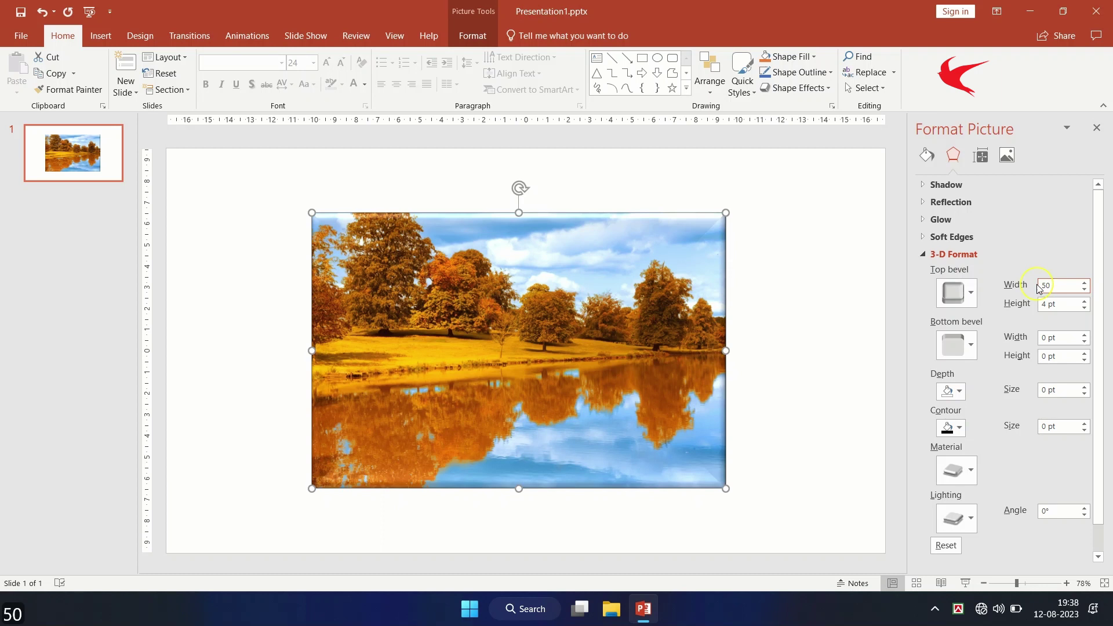
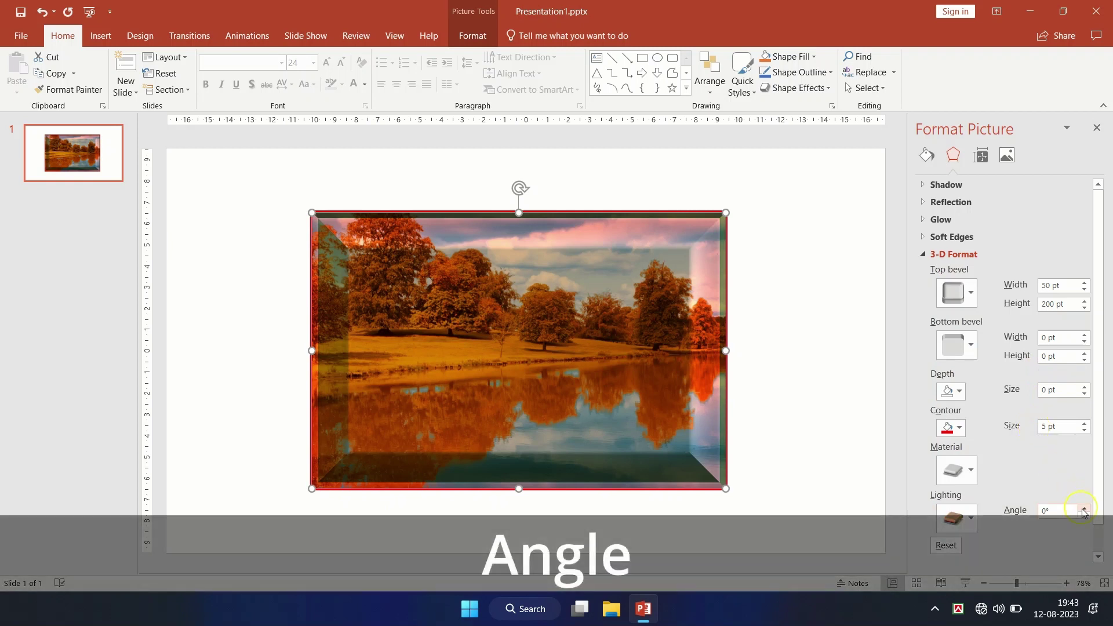
- Set the lighting angle to 90°, then change it to 180°
drag(1067, 517, 1044, 512)
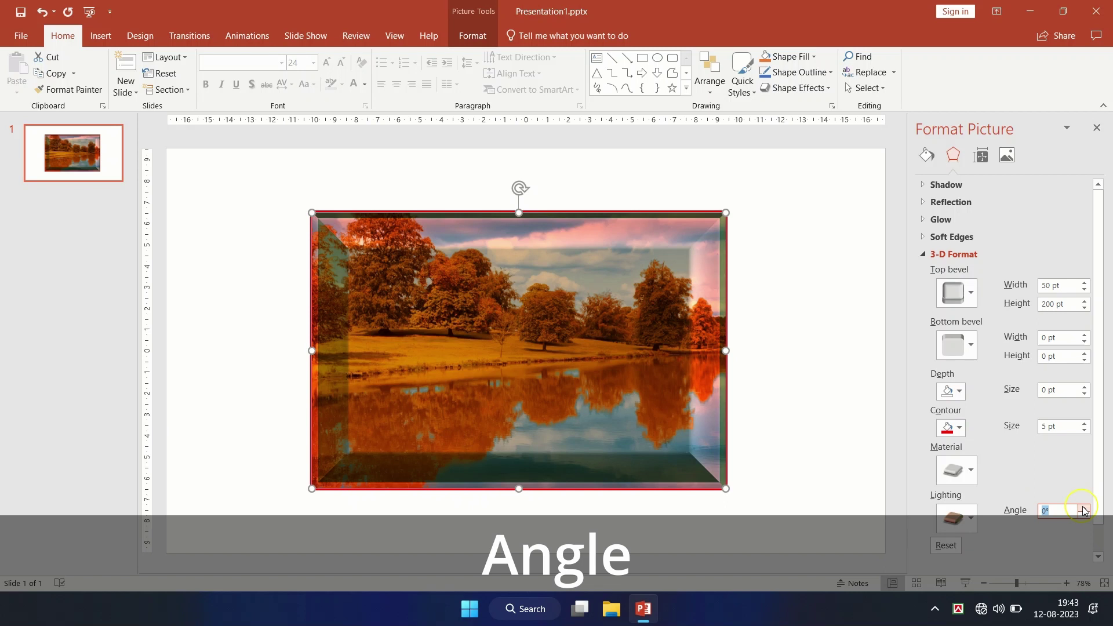
text(90)
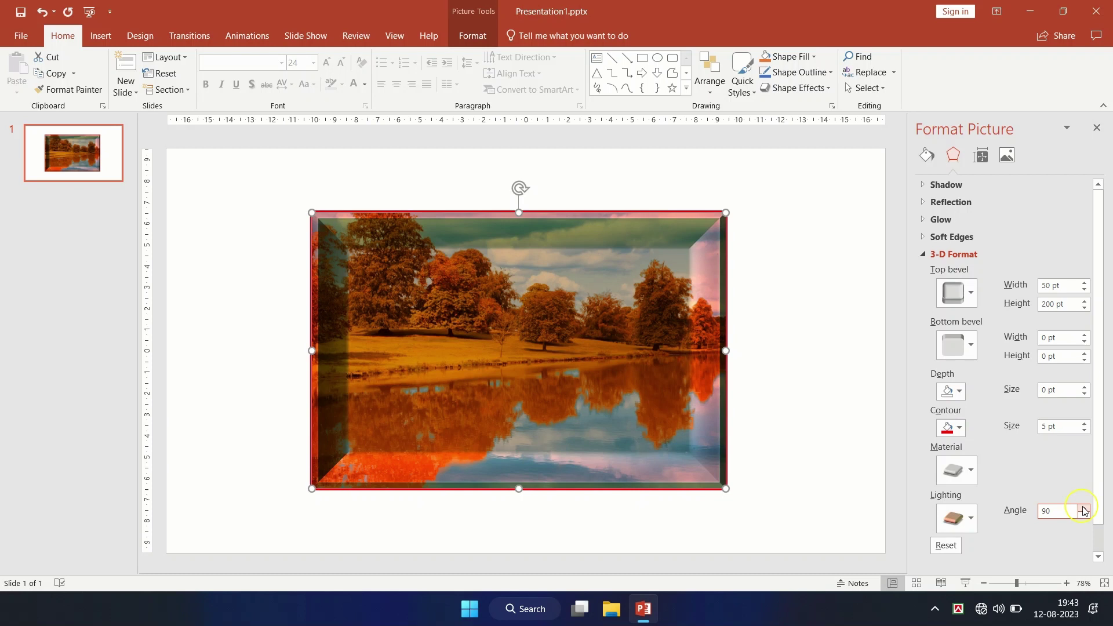
key(Return)
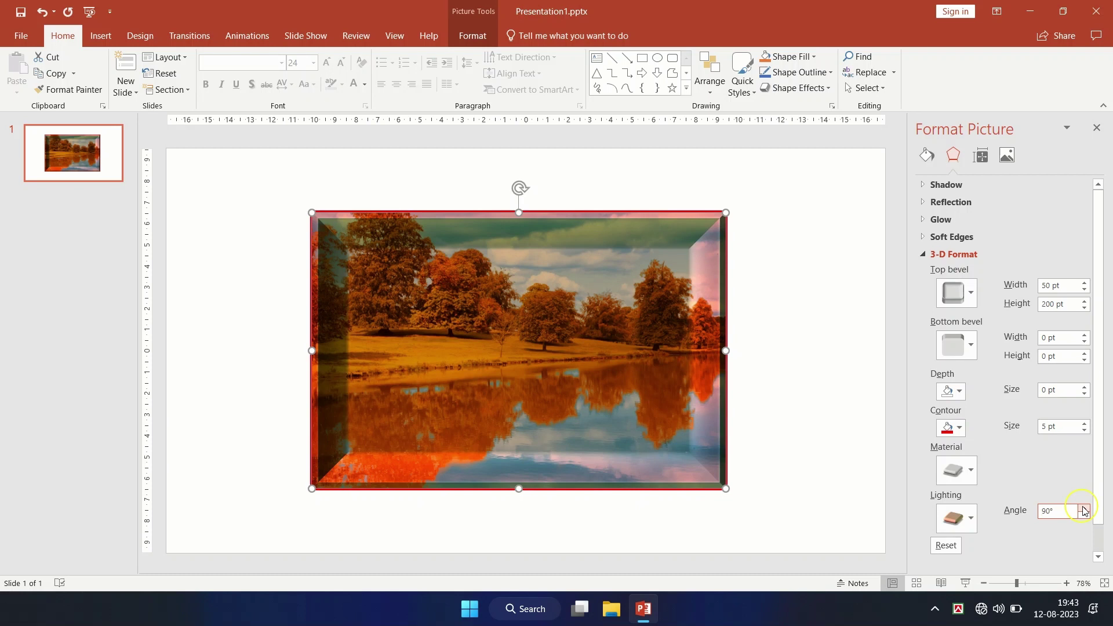
drag(1062, 517, 1074, 498)
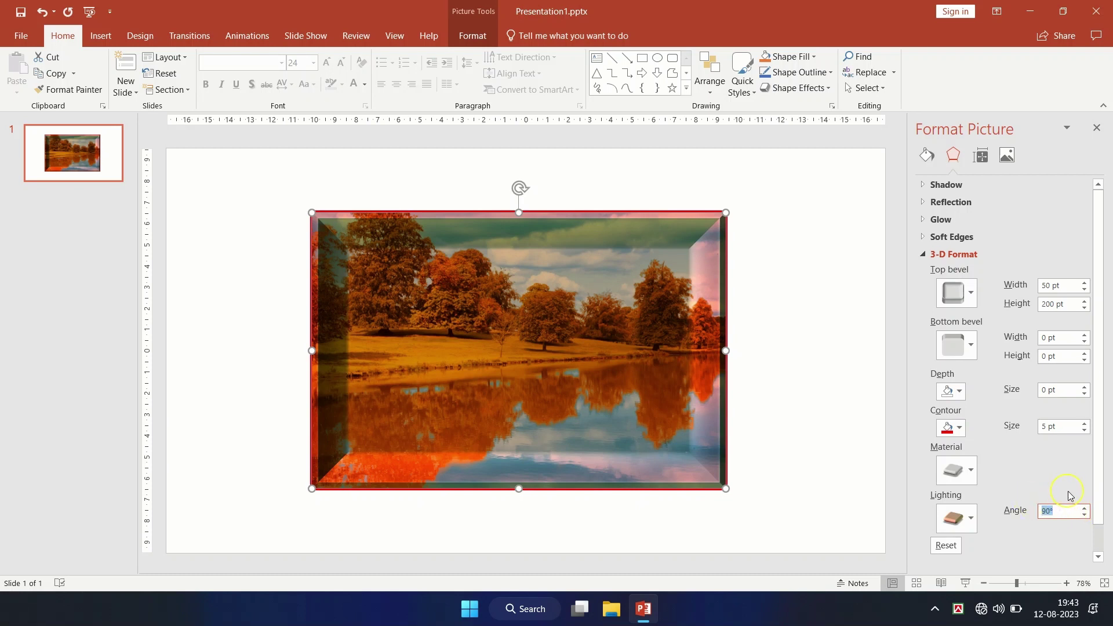
key(1)
text(80)
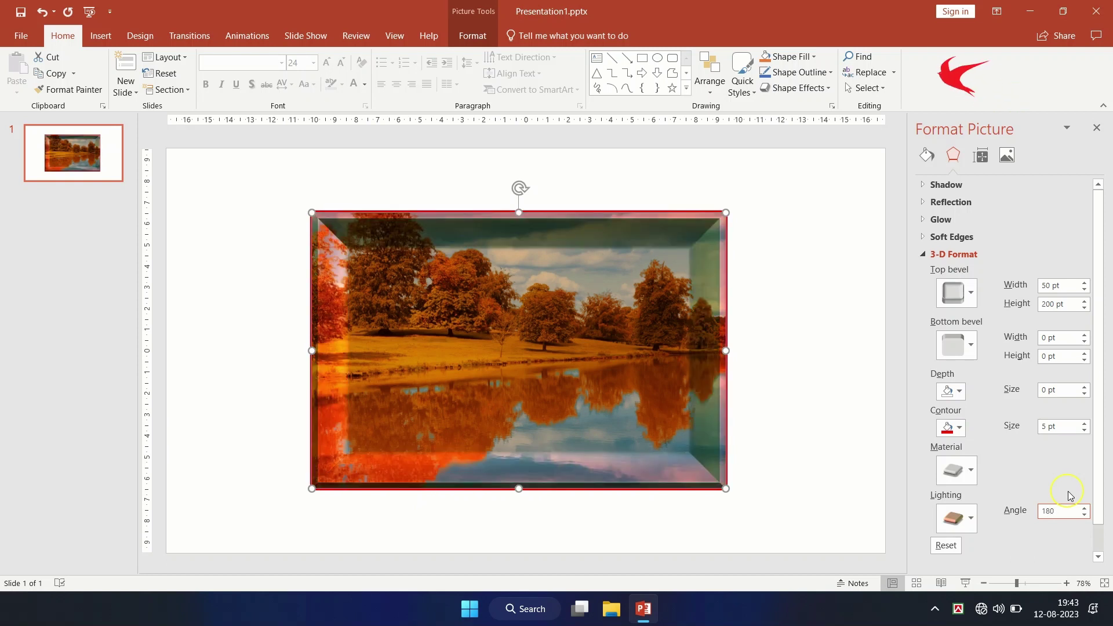